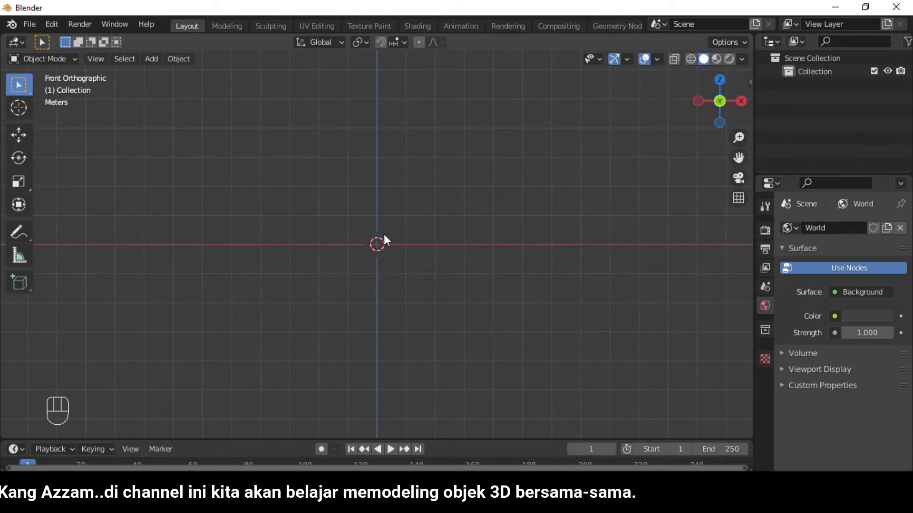
# Add a cylinder and extrude it into a tall bottle body with an inset base ring.
pyautogui.press('shift+a')
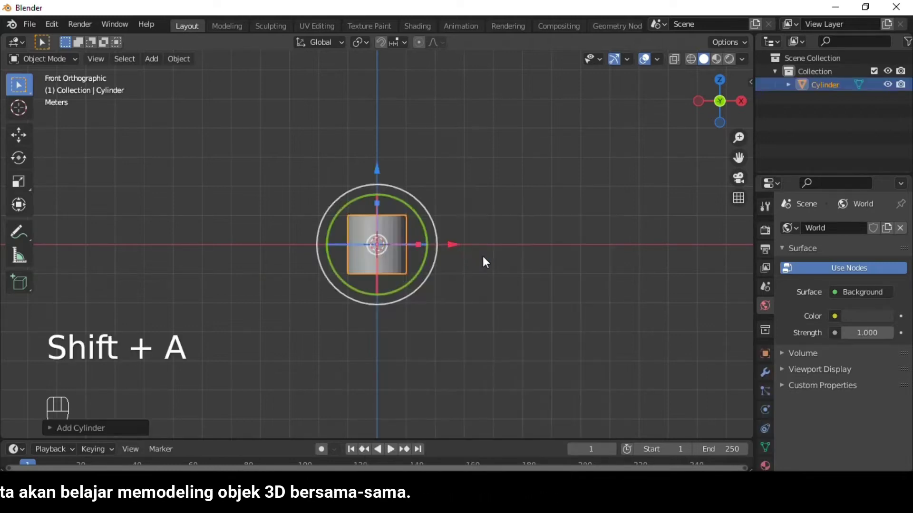
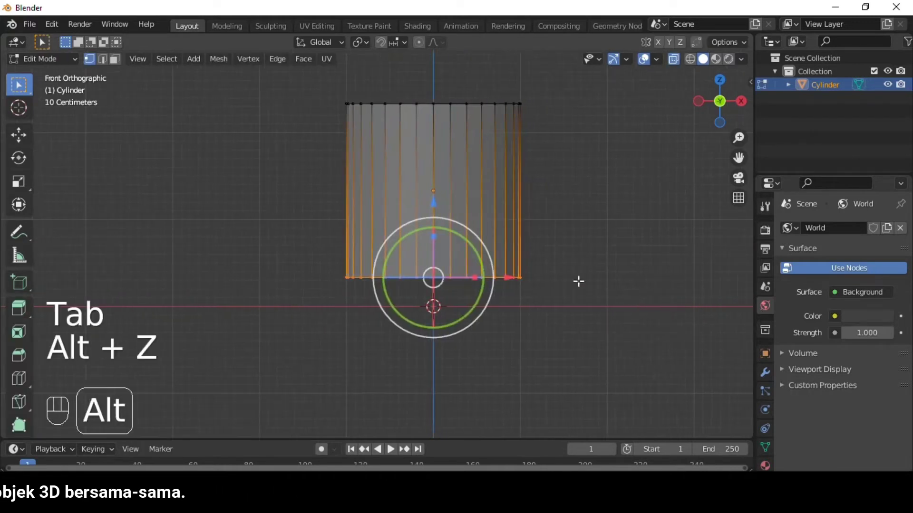
pyautogui.press('e')
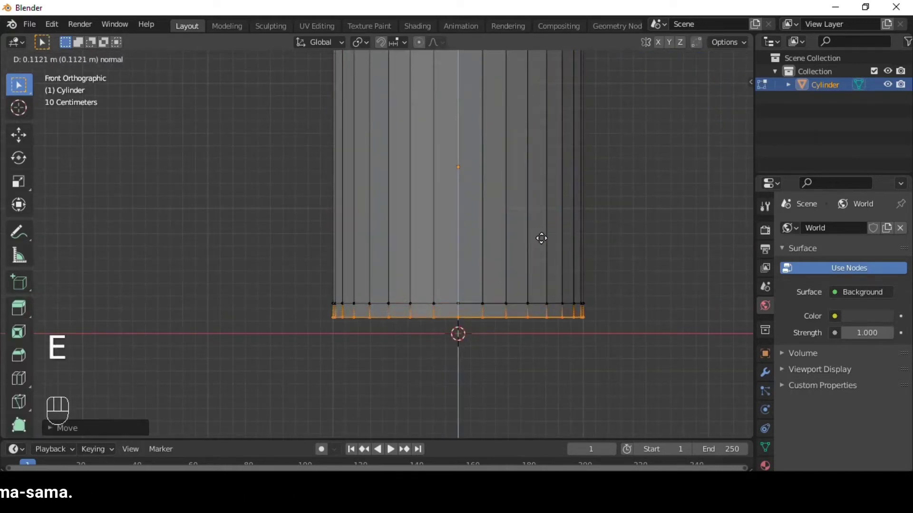
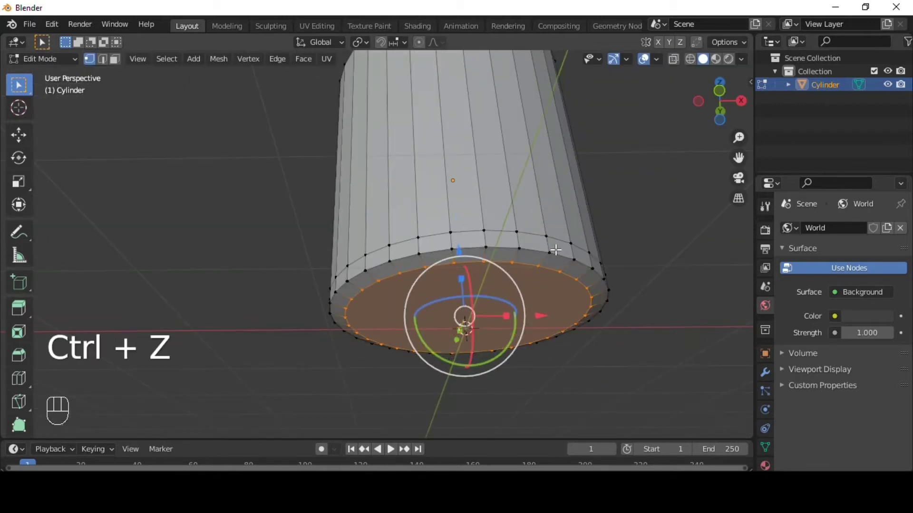
pyautogui.press('e')
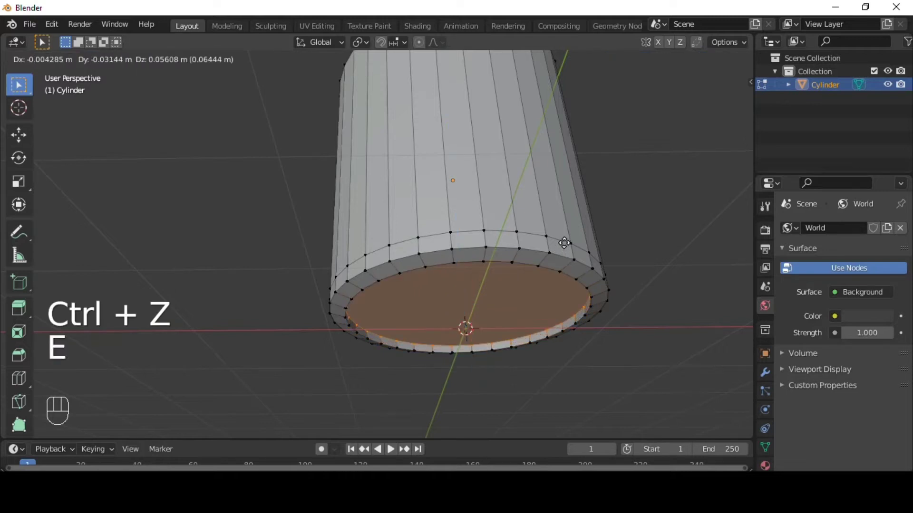
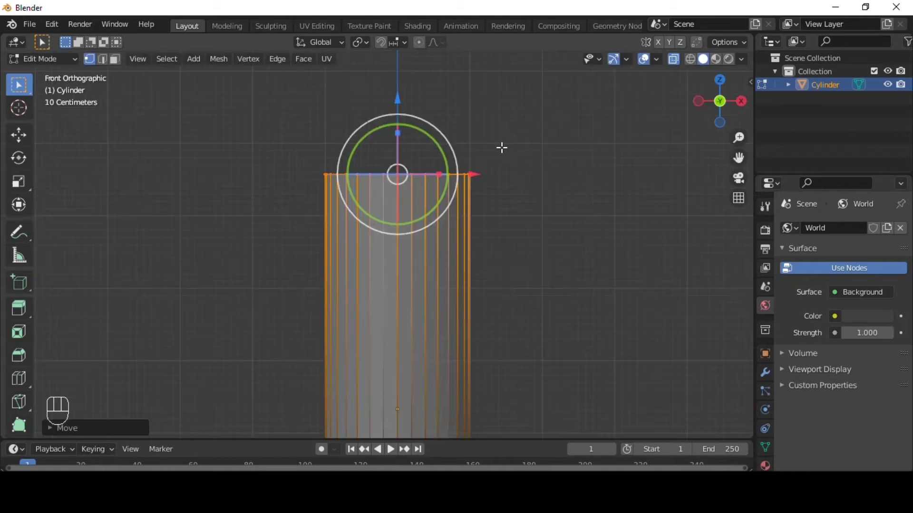
# Extrude the top of the body upward and scale it into a narrow shoulder and neck.
pyautogui.press('e')
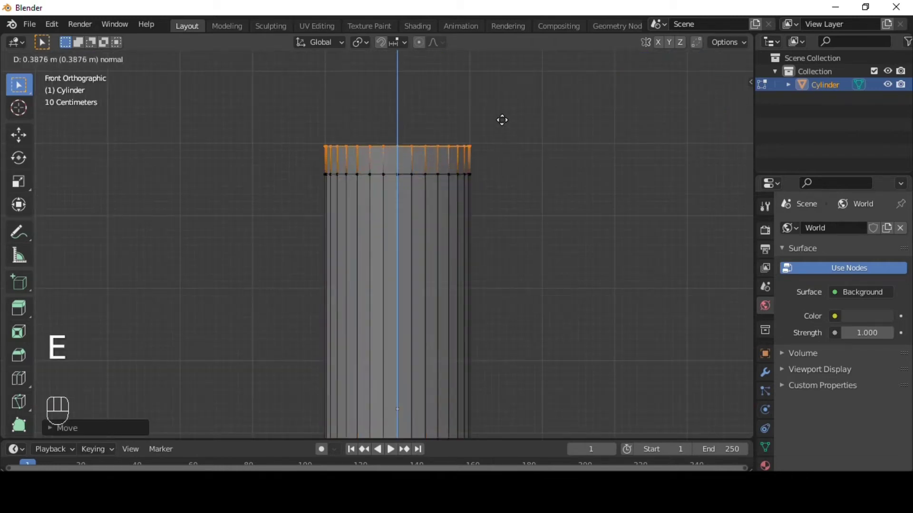
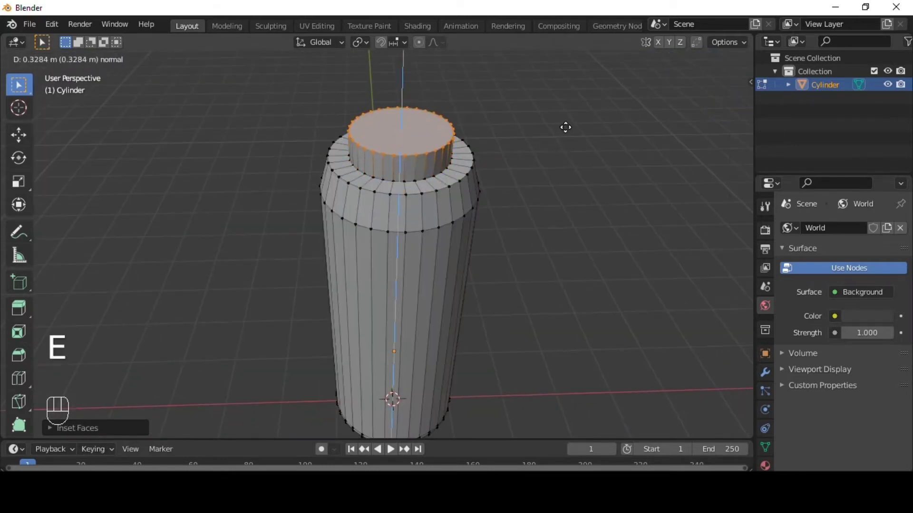
pyautogui.press('ctrl+z')
pyautogui.press('s')
# Extrude a widened flange ring on the neck and continue the neck above it.
pyautogui.press('e')
pyautogui.press('e')
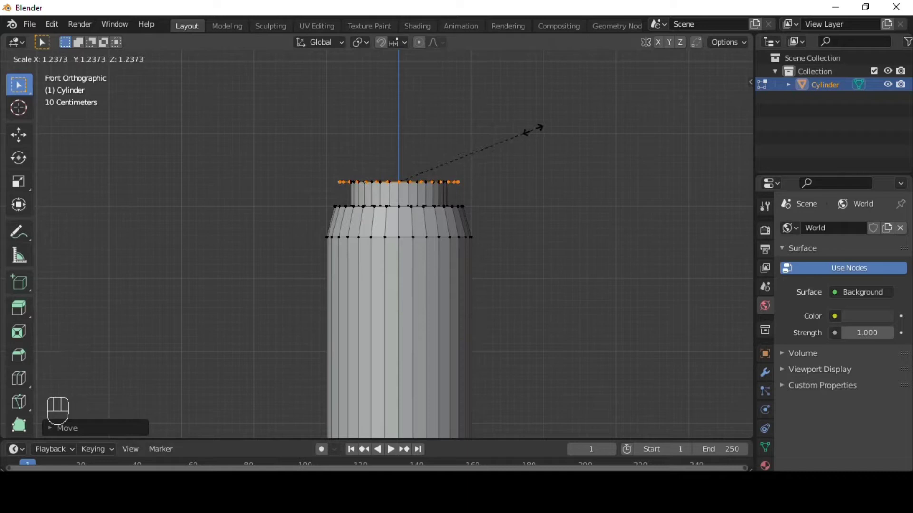
pyautogui.press('e')
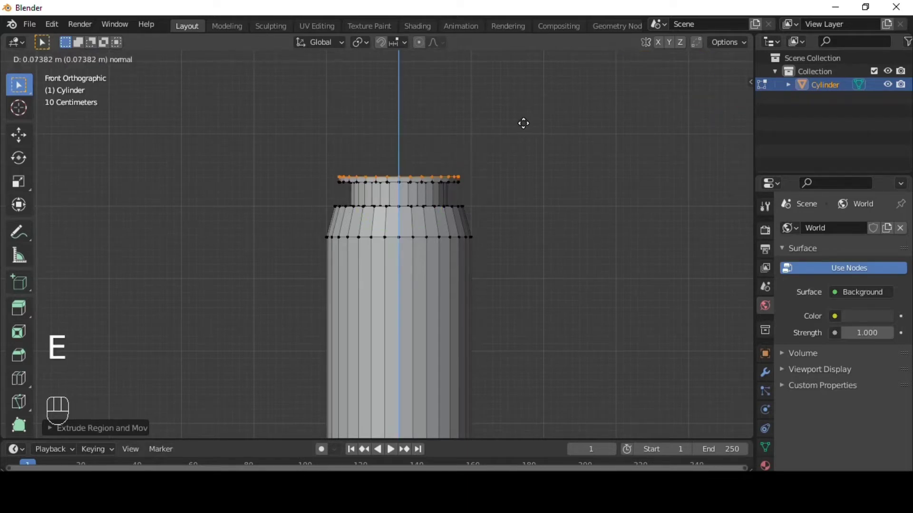
pyautogui.press('e')
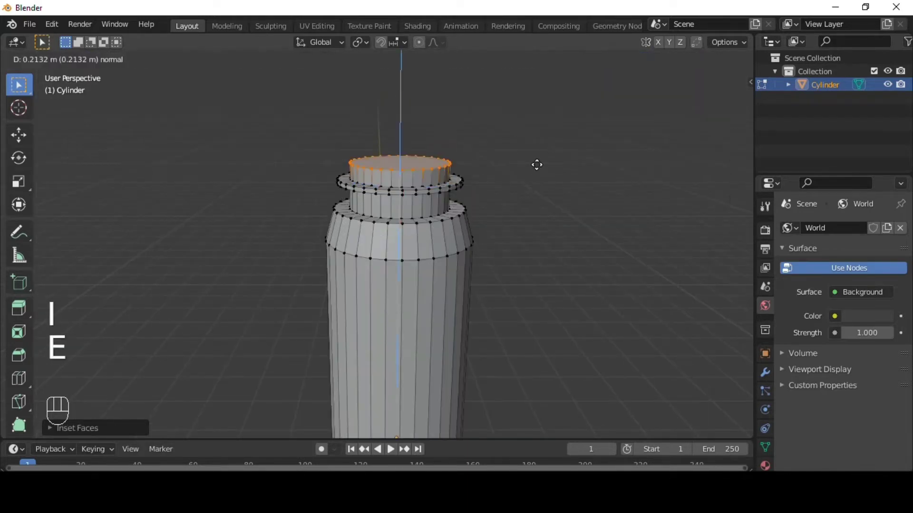
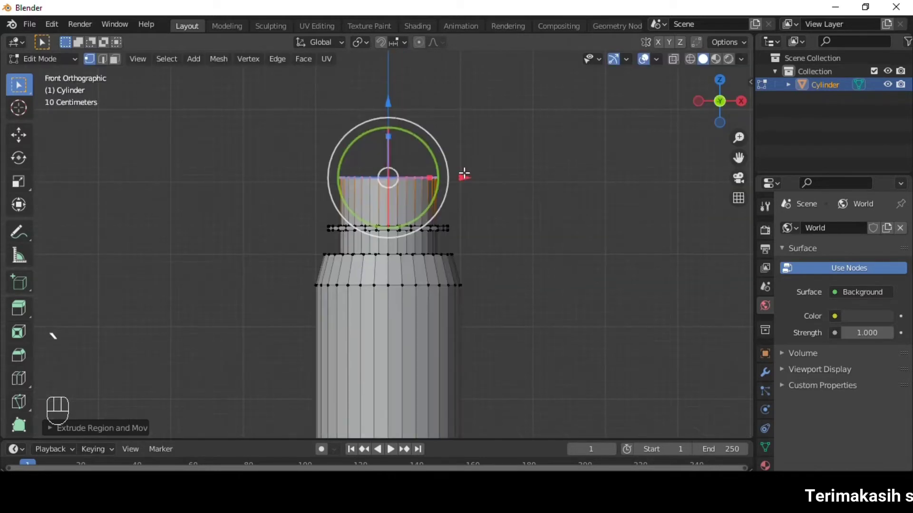
# Delete the top cap faces and add horizontal loop cuts around the open neck.
pyautogui.press('x')
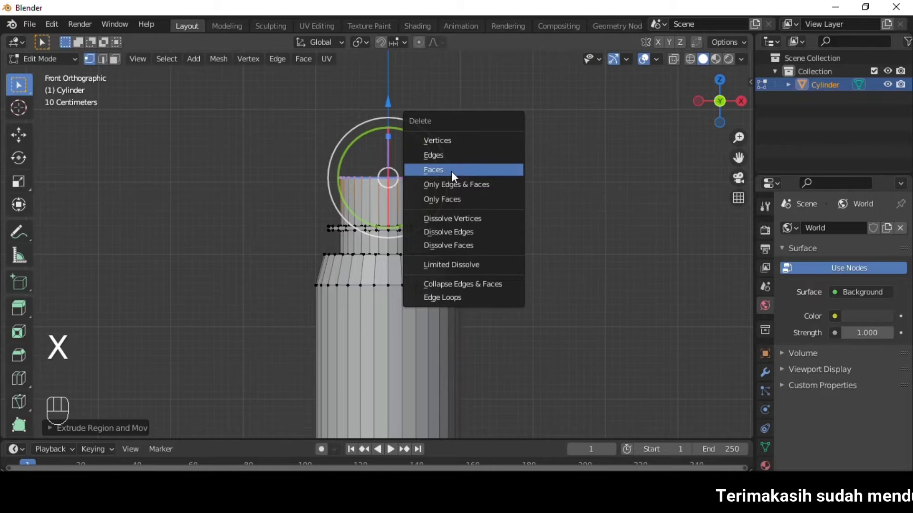
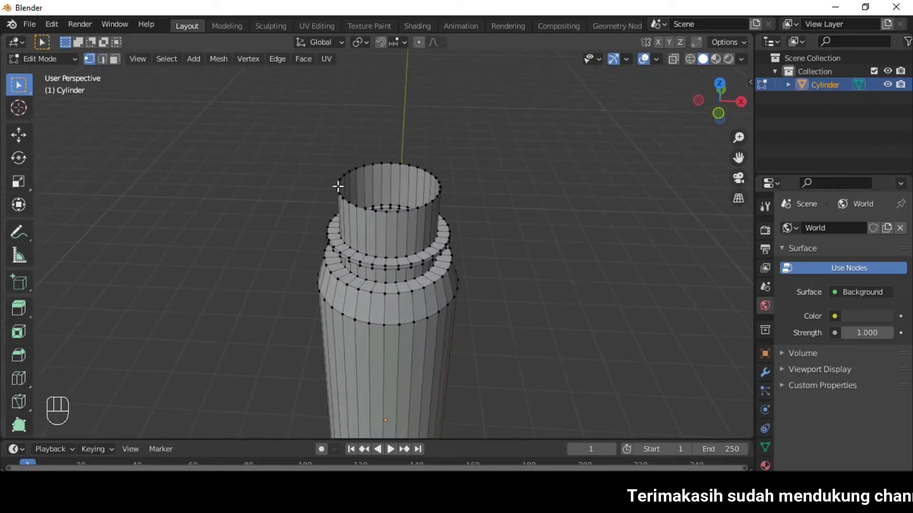
pyautogui.press('ctrl+r')
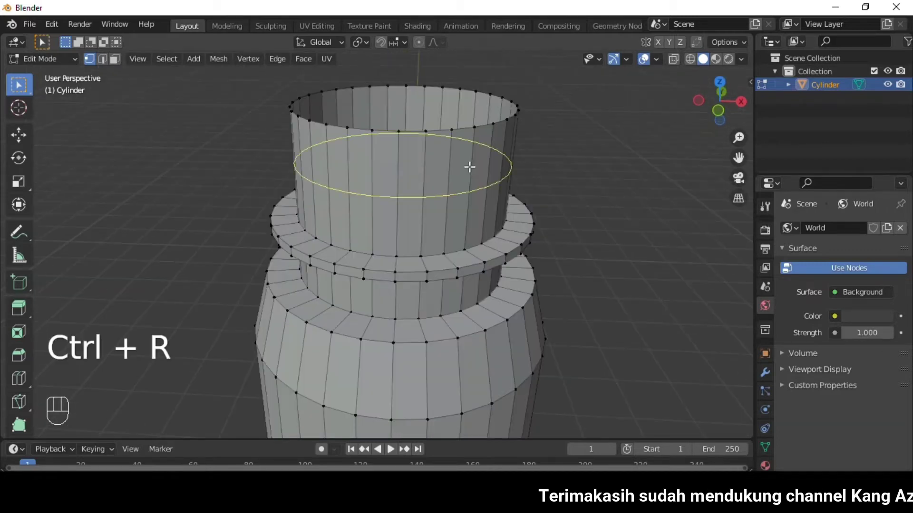
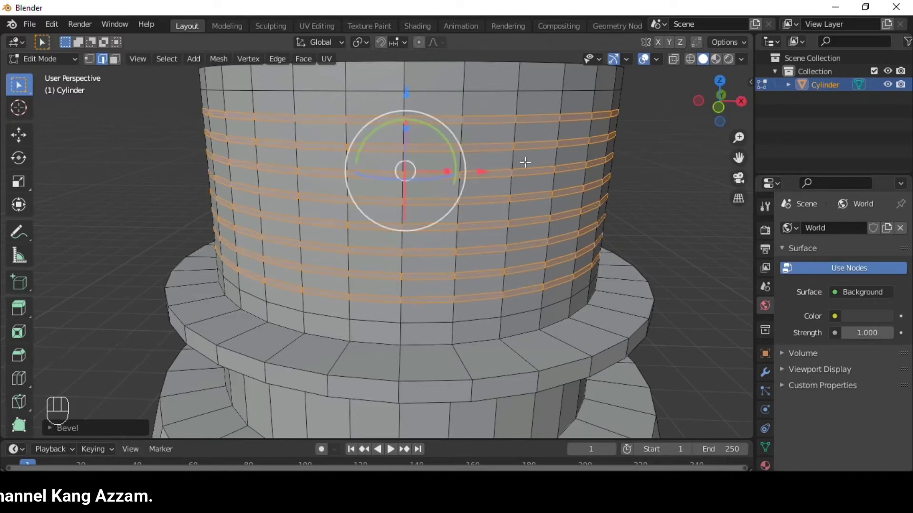
# Extrude alternating neck face rings outward along normals into thread ridges.
pyautogui.press('alt+e')
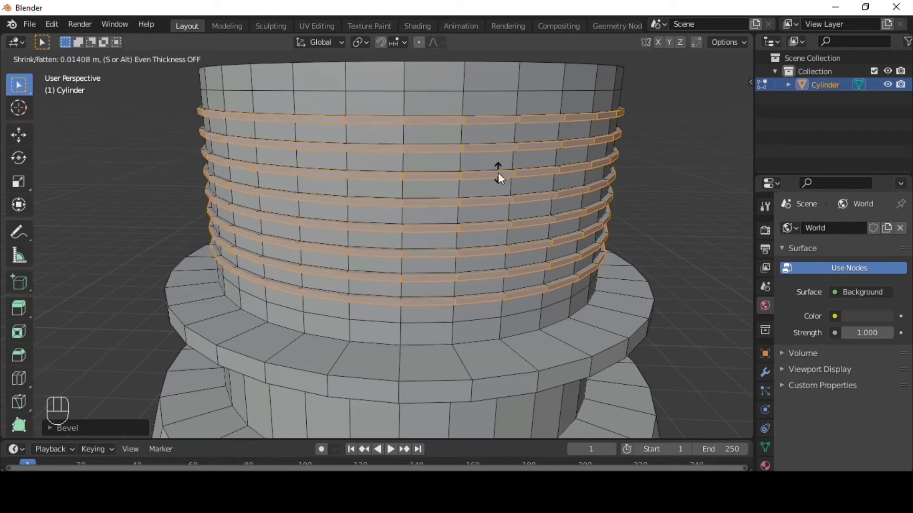
pyautogui.press('Tab')
pyautogui.click(581, 180)
pyautogui.moveTo(514, 186); pyautogui.dragTo(461, 192)
# Return to Object Mode and view the threaded bottle before adding a new mesh.
pyautogui.press('q')
pyautogui.moveTo(461, 202); pyautogui.dragTo(407, 244)
pyautogui.moveTo(407, 245); pyautogui.dragTo(440, 189)
pyautogui.press('shift+a')
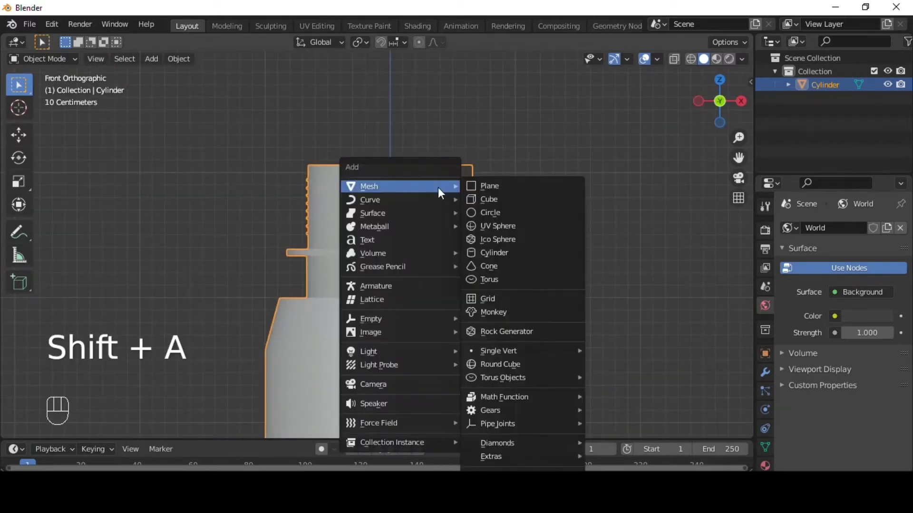
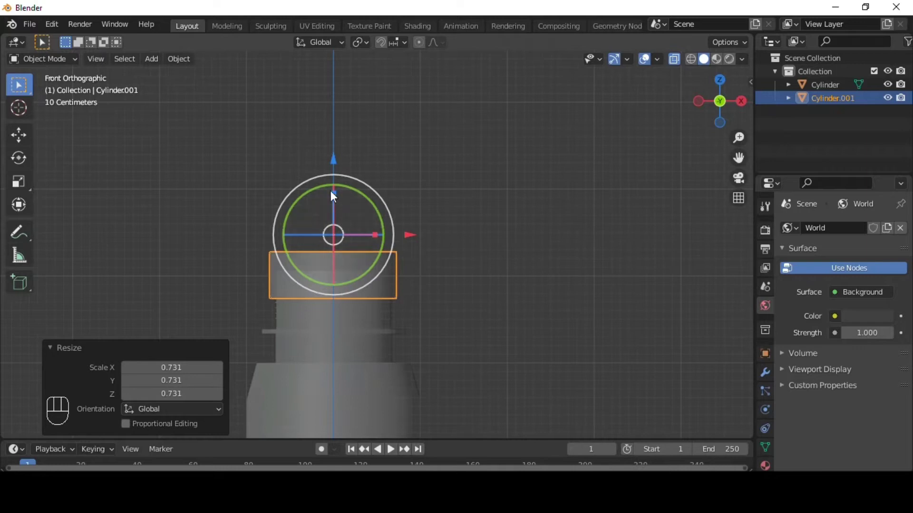
# Raise the new Cylinder.001 above the bottle neck and enter Edit Mode on it.
pyautogui.press('alt+z')
pyautogui.moveTo(478, 230); pyautogui.dragTo(402, 242)
pyautogui.click(401, 242)
pyautogui.press('Tab')
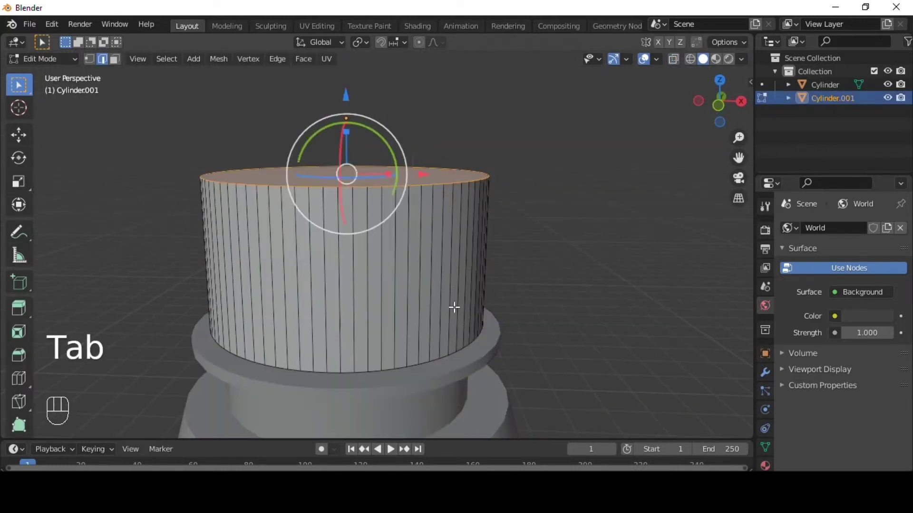
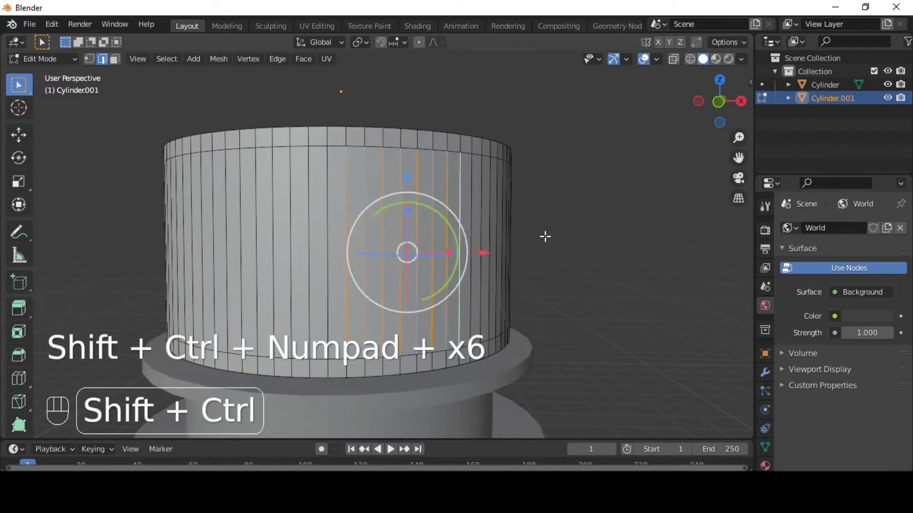
# Push alternating side faces in for grip ridges and inset the cap's top face.
pyautogui.press('ctrl+shift+b')
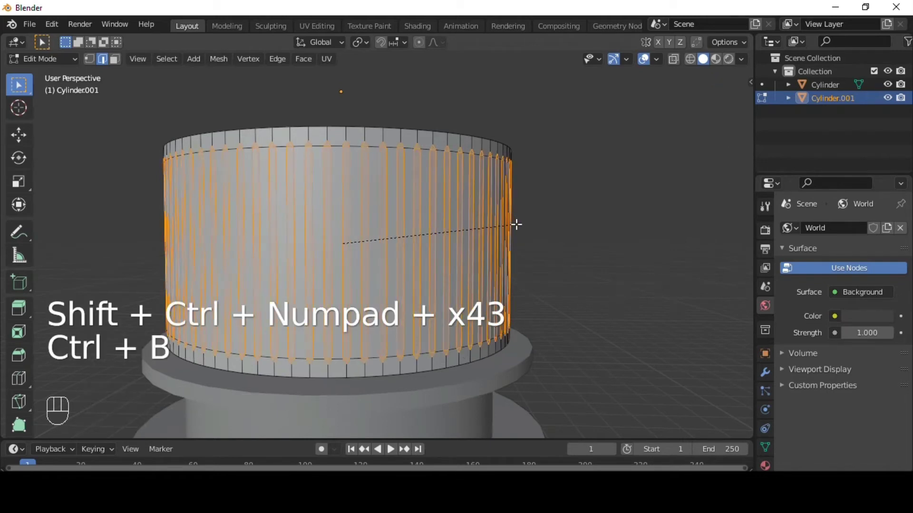
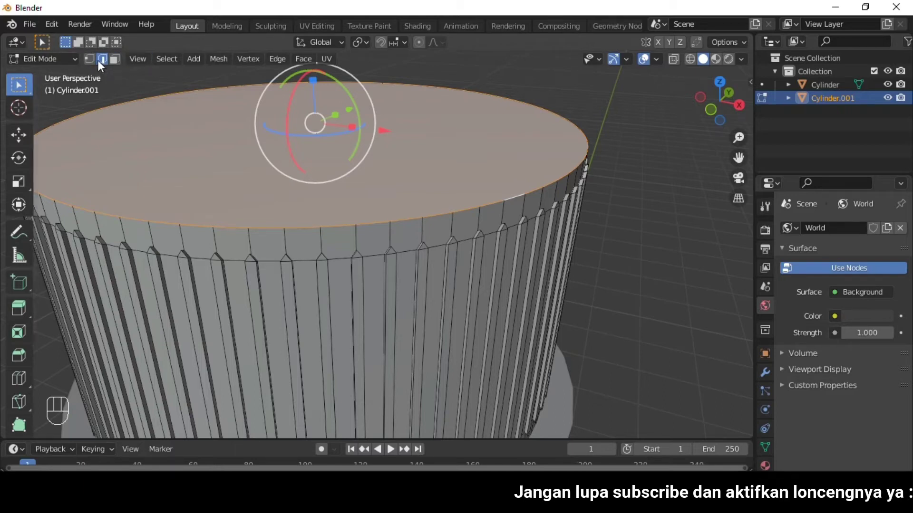
pyautogui.press('ctrl+b')
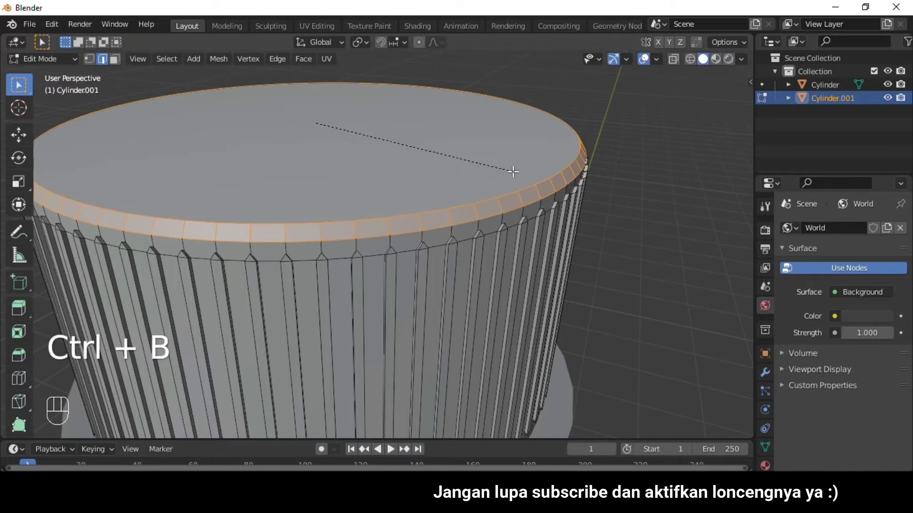
pyautogui.press('Tab')
pyautogui.moveTo(522, 205); pyautogui.dragTo(522, 190)
pyautogui.press('q')
# Hollow the cap's underside, check it isolated in local view, and return to the whole scene.
pyautogui.moveTo(431, 259); pyautogui.dragTo(431, 232)
pyautogui.click(431, 233)
pyautogui.press('/')
pyautogui.moveTo(461, 264); pyautogui.dragTo(465, 245)
pyautogui.press('Tab')
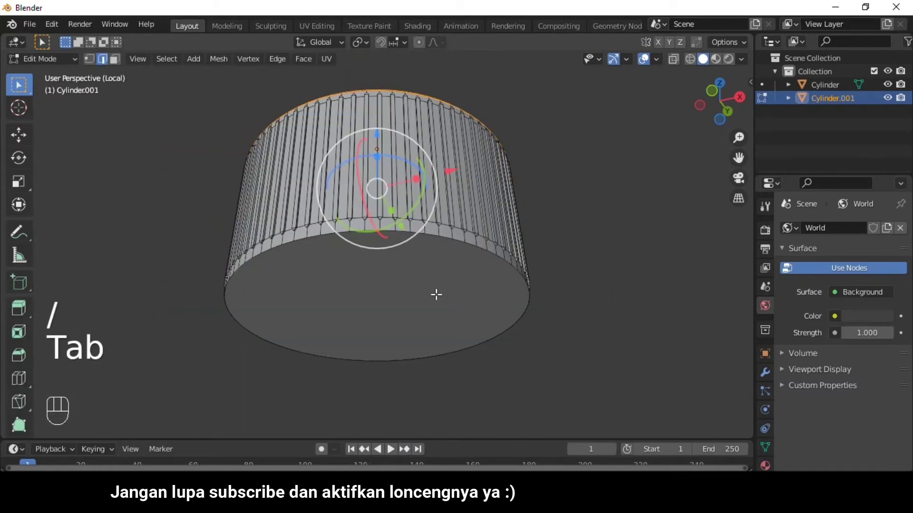
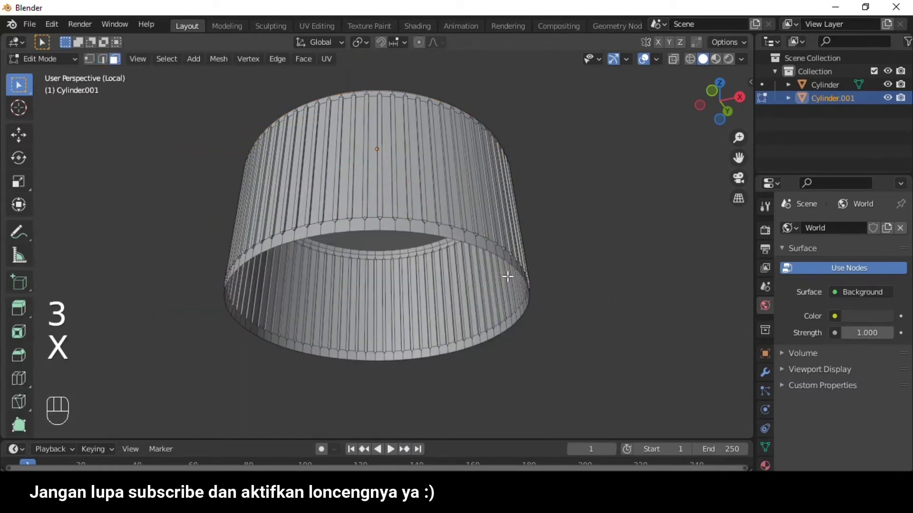
pyautogui.press('Tab')
pyautogui.press('/')
pyautogui.moveTo(585, 244); pyautogui.dragTo(571, 241)
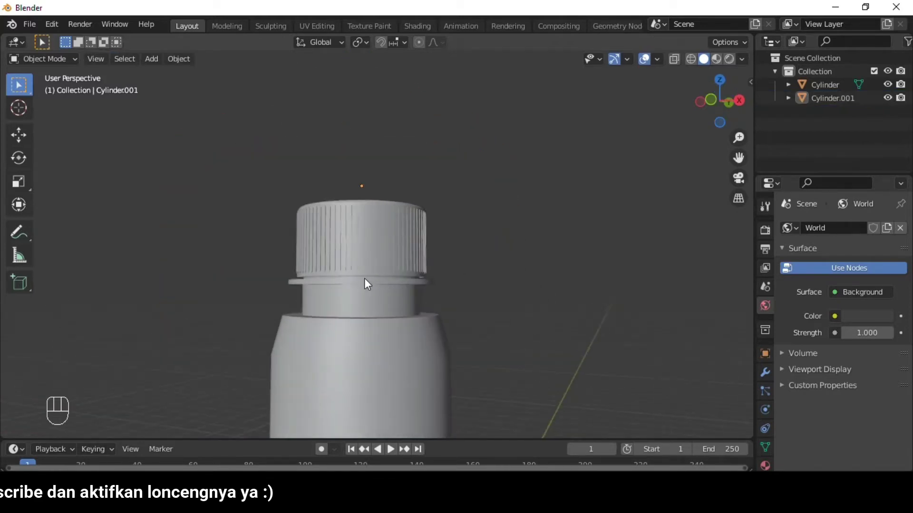
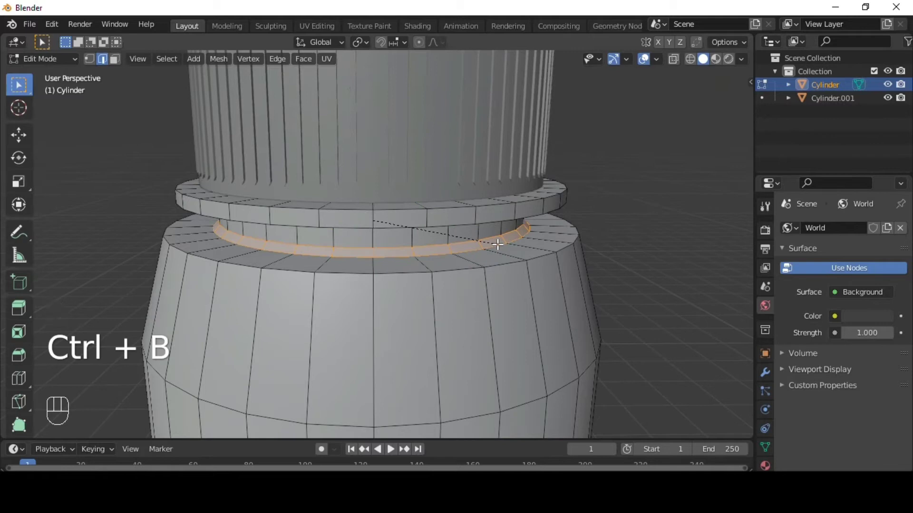
# Reshape the shoulder ring below the flange to tighten the curve.
pyautogui.press('ctrl+b')
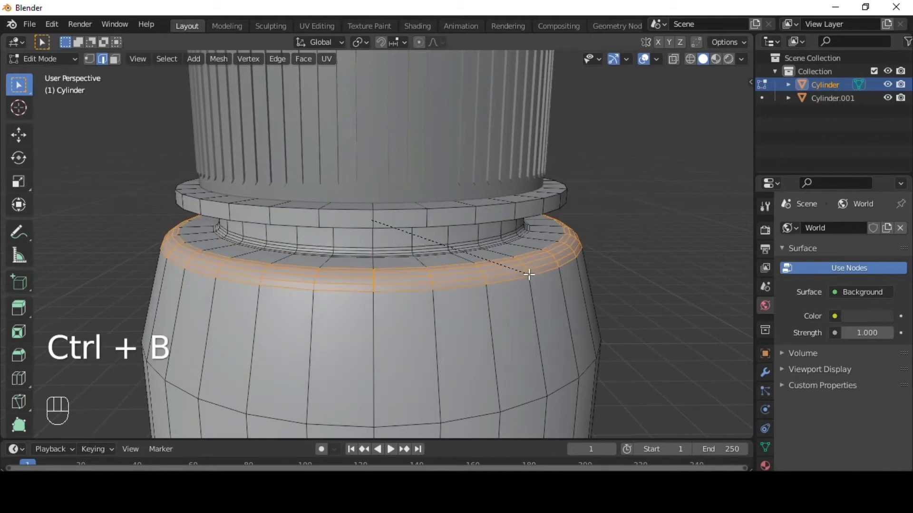
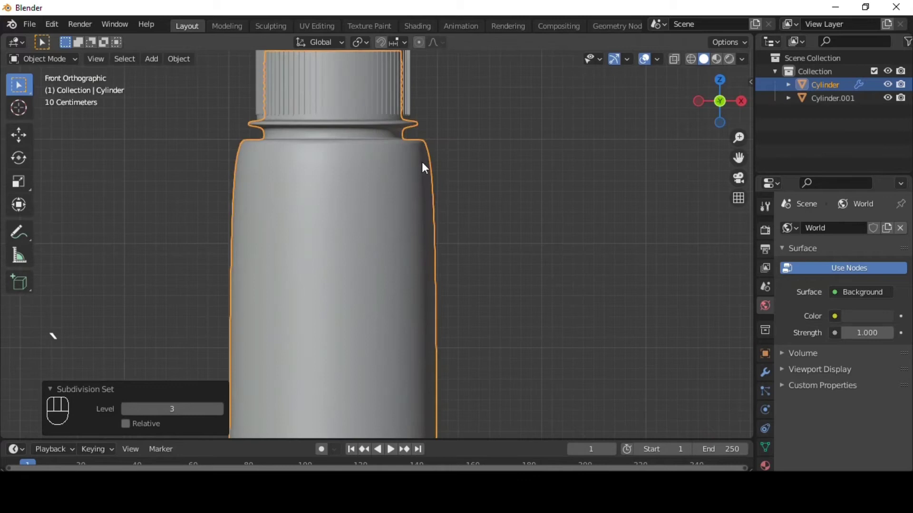
pyautogui.press('Tab')
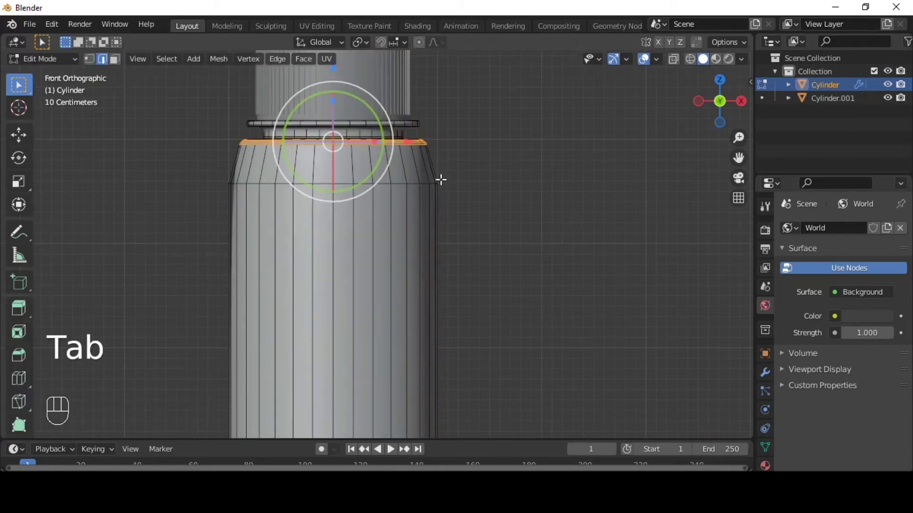
pyautogui.press('shift+alt+Tab')
# Add an edge loop near the shoulder and slide it into place.
pyautogui.click(456, 209)
pyautogui.press('Tab')
pyautogui.press('ctrl+r')
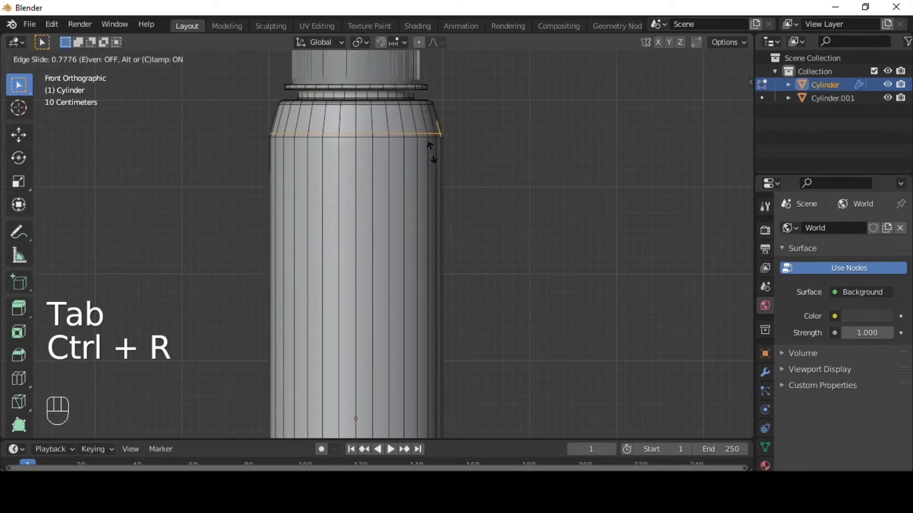
# Add a plane backdrop behind the bottle and a new 80-vertex cylinder at the base.
pyautogui.press('shift+a')
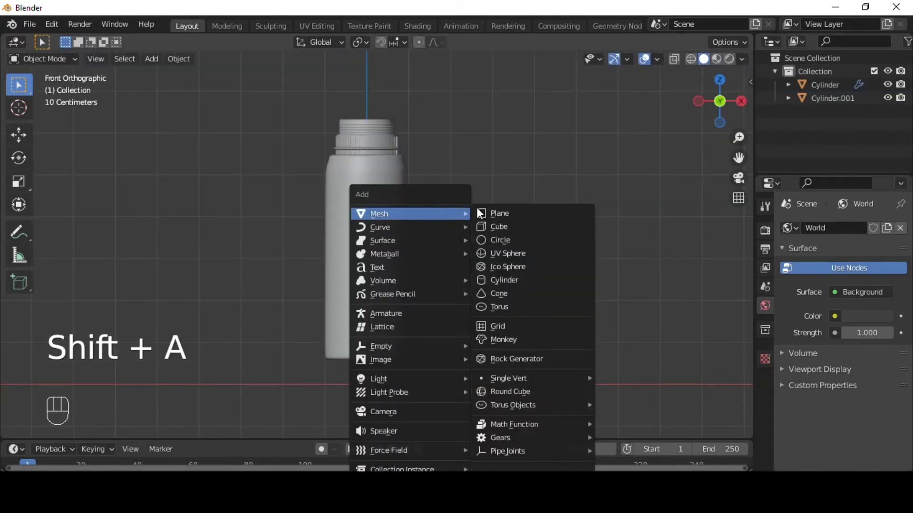
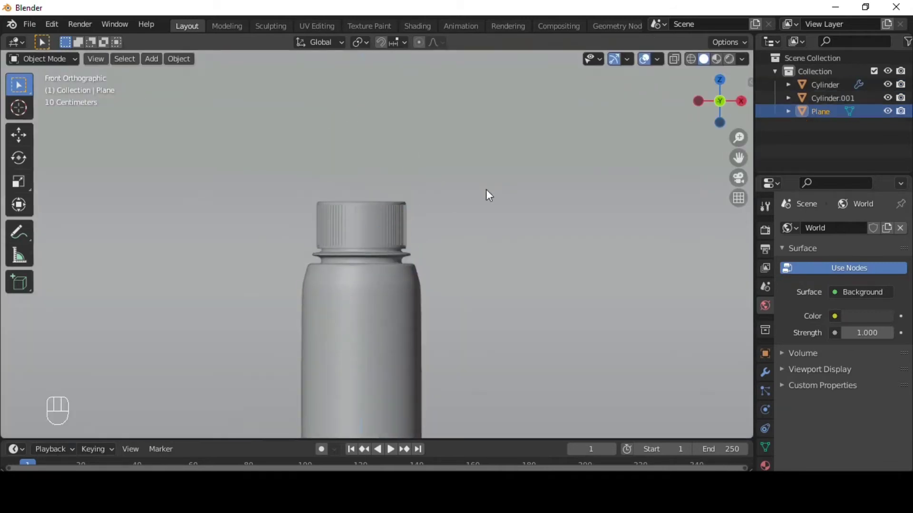
pyautogui.press('shift+a')
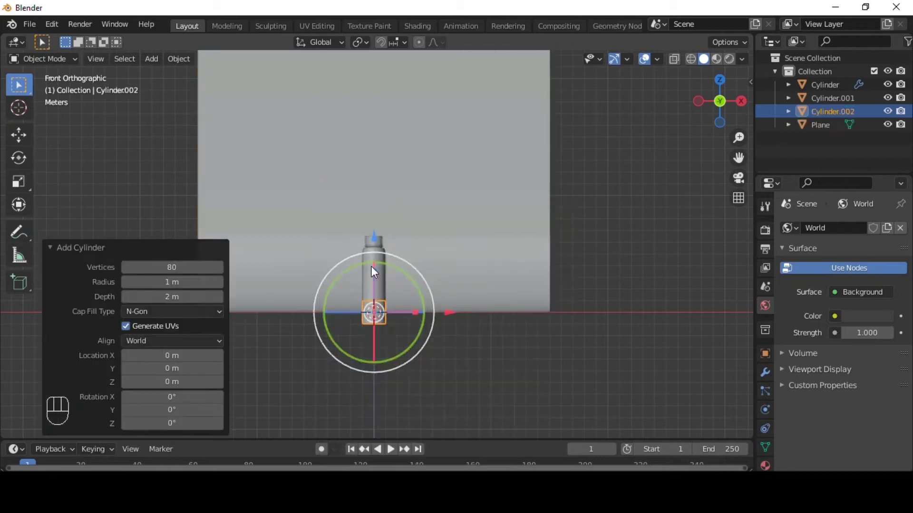
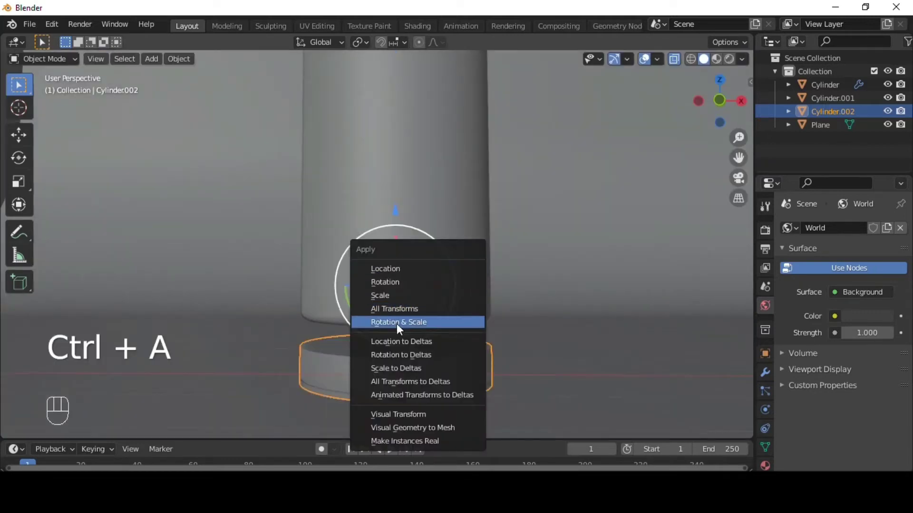
# Apply all transforms to the cylinder and inset its top into a stepped pedestal.
pyautogui.press('s')
pyautogui.press('ctrl+a')
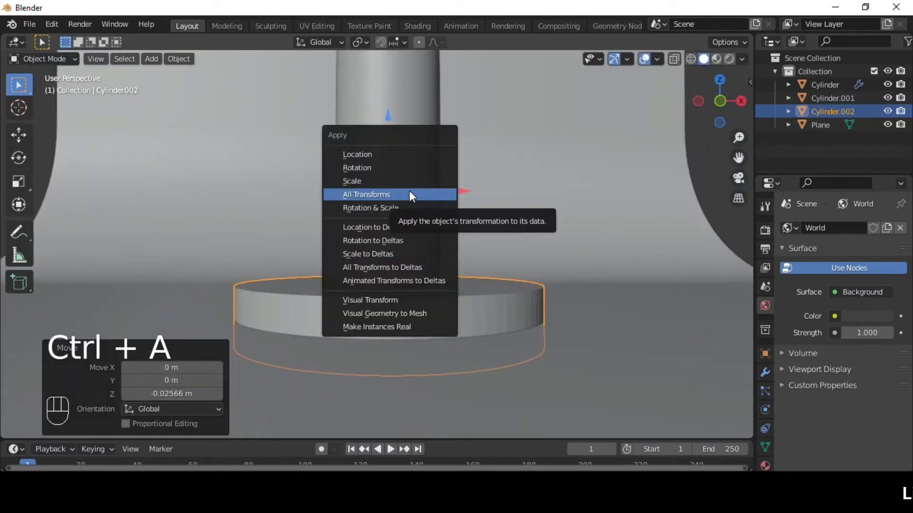
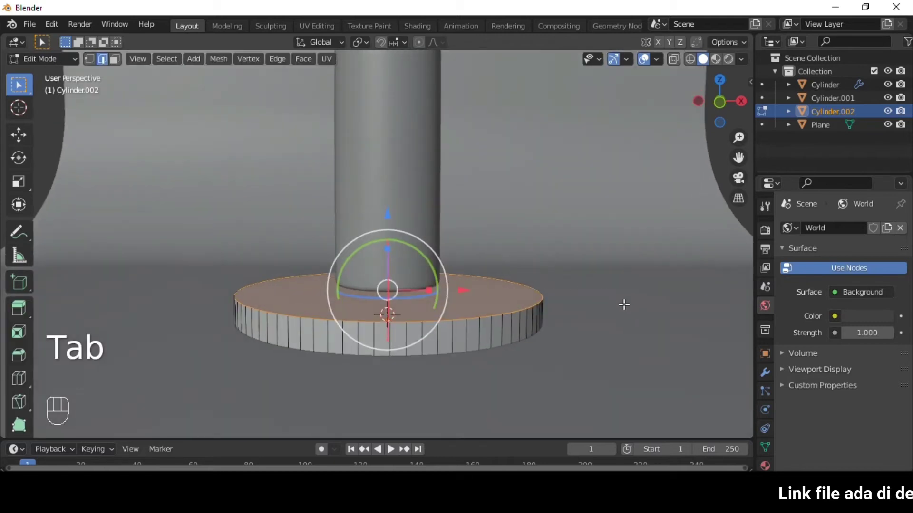
pyautogui.press('i')
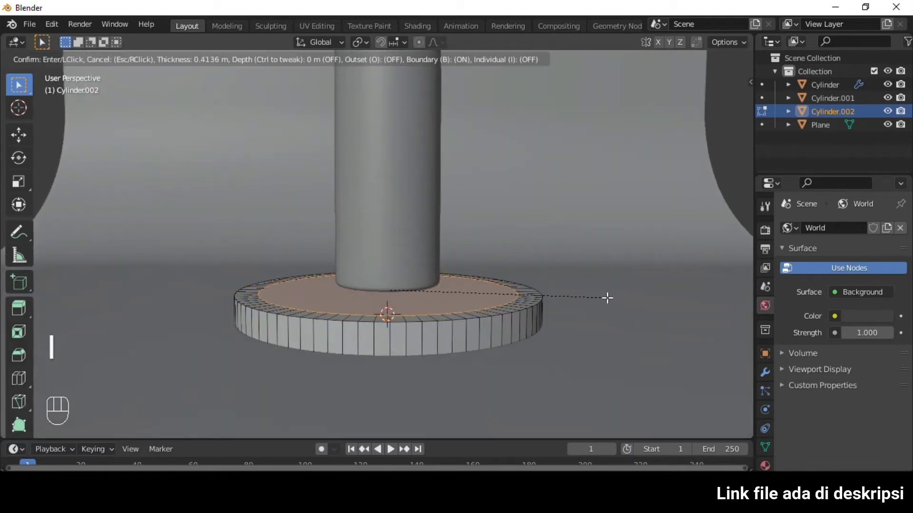
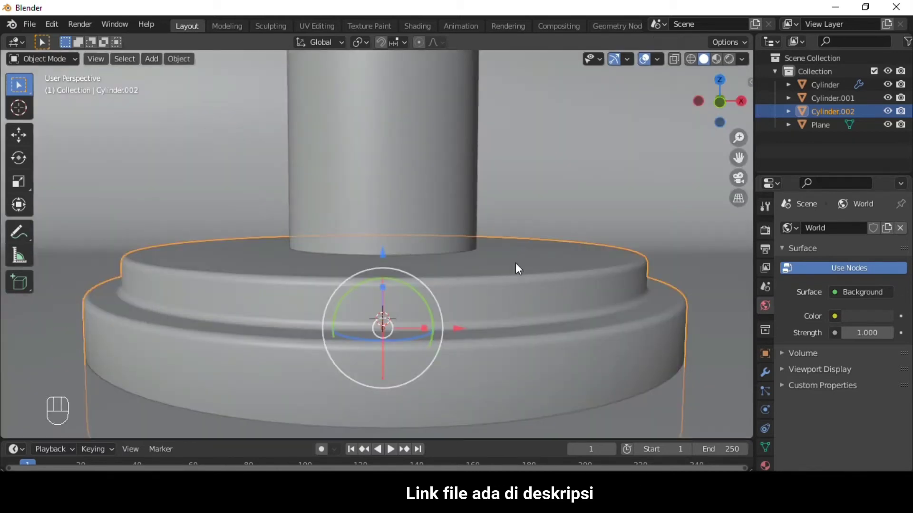
pyautogui.press('q')
# Add a camera to the scene and switch to the front view.
pyautogui.press('s')
pyautogui.click(386, 201)
pyautogui.press('shift+a')
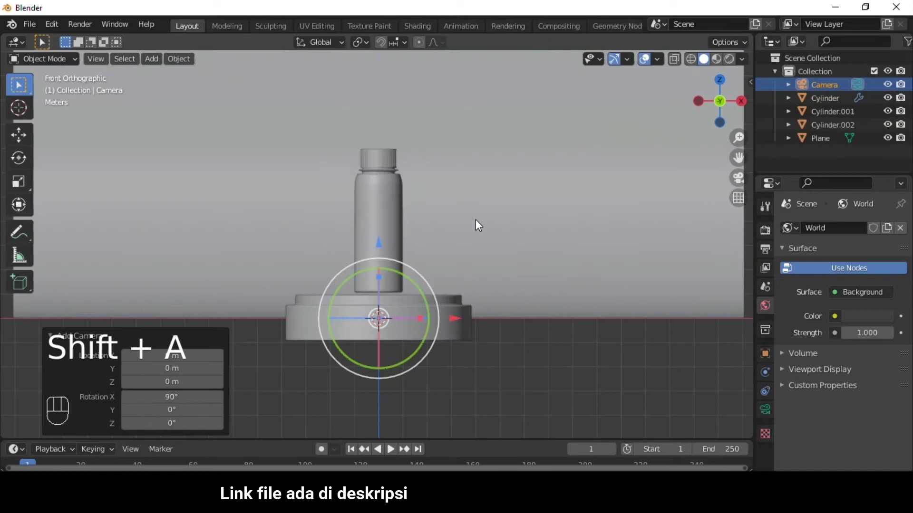
# Align the camera to the front view framing the bottle, then start adding a light.
pyautogui.press('ctrl+shift+a')
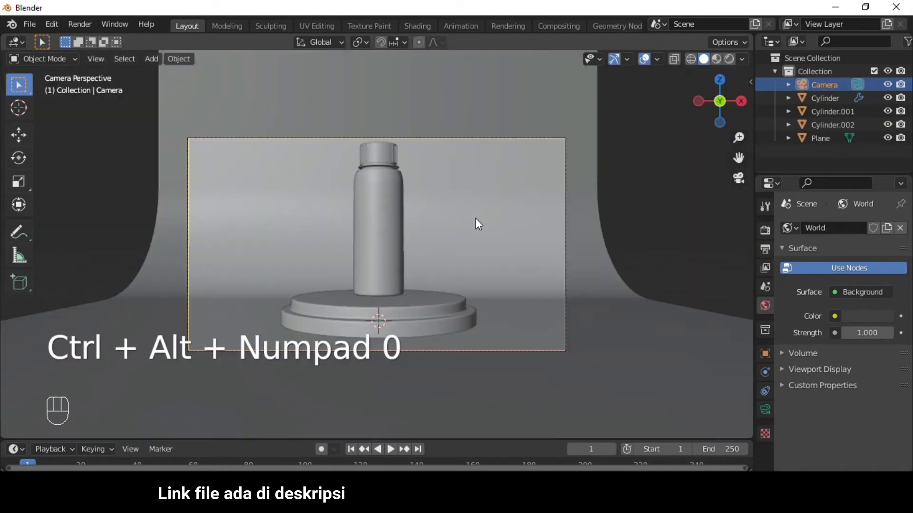
pyautogui.press('ctrl+alt+q')
pyautogui.press('shift+a')
pyautogui.press('q')
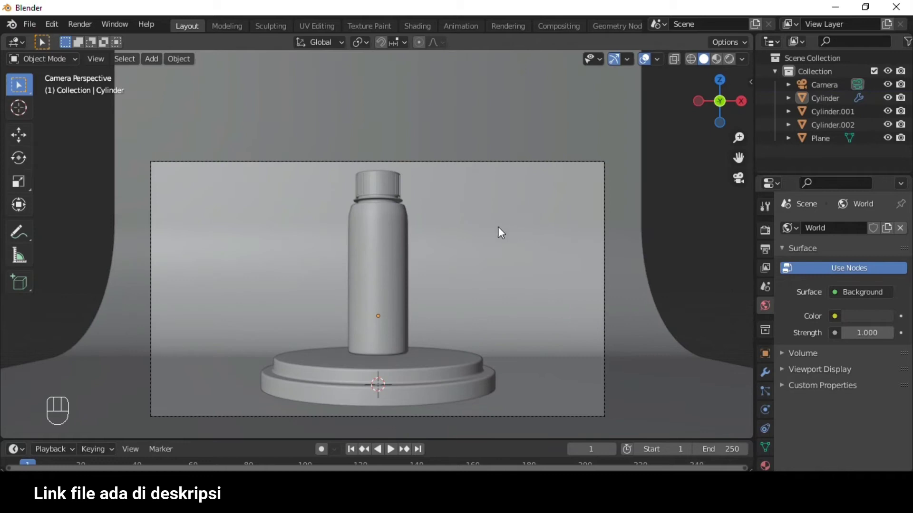
pyautogui.moveTo(538, 194); pyautogui.dragTo(505, 212)
pyautogui.press('shift+a')
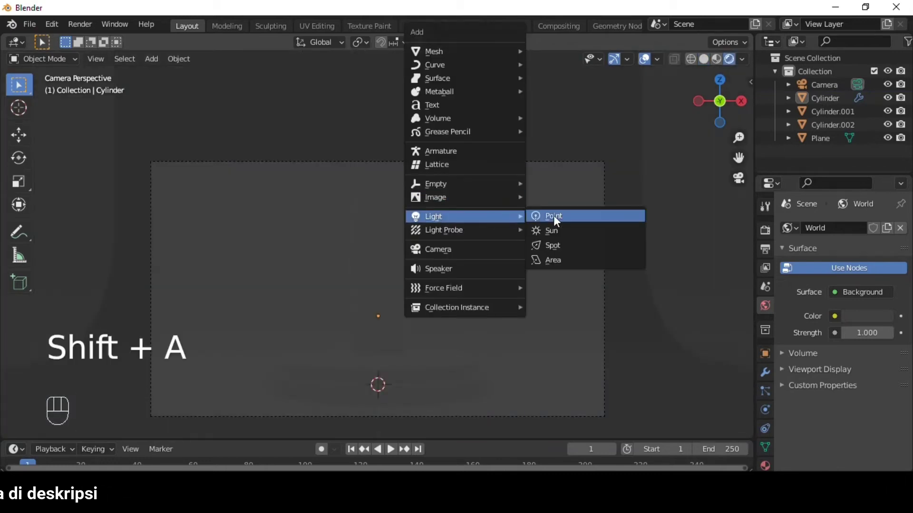
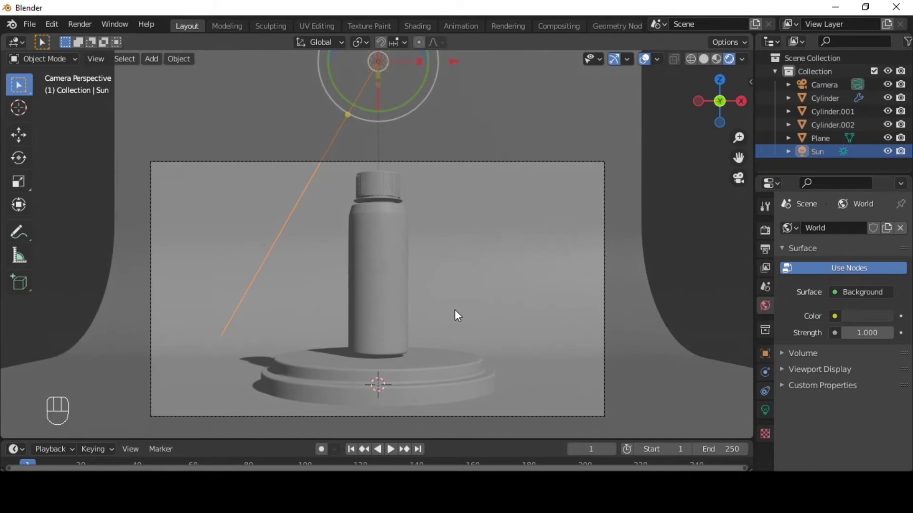
# Give the sun light a 24° angle, then add a point light above the bottle.
pyautogui.click(771, 410)
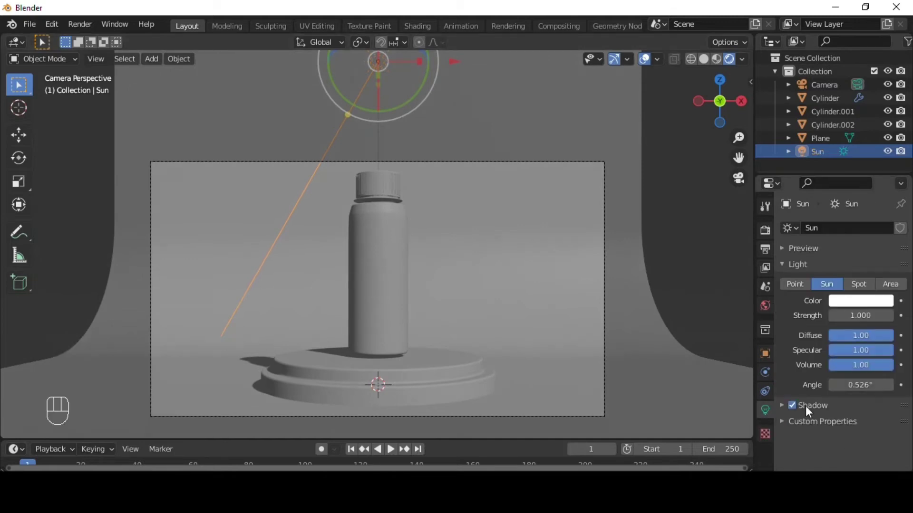
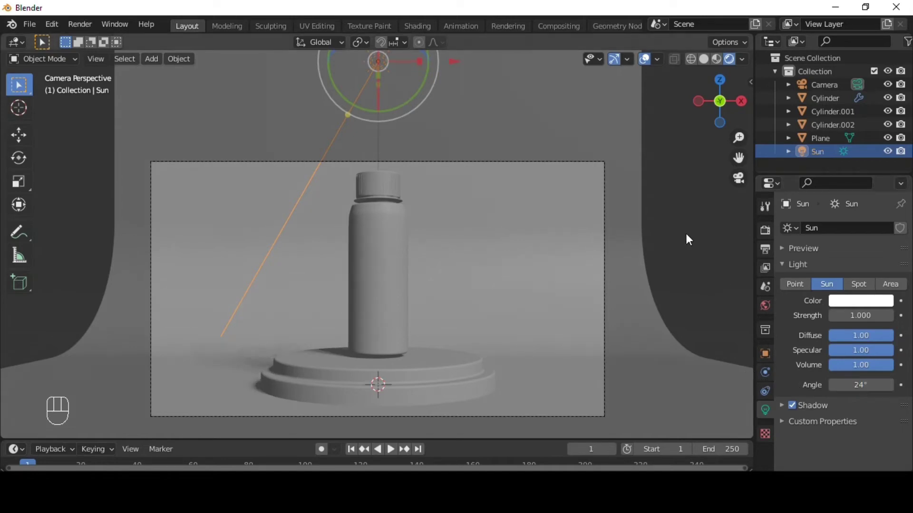
pyautogui.press('shift+a')
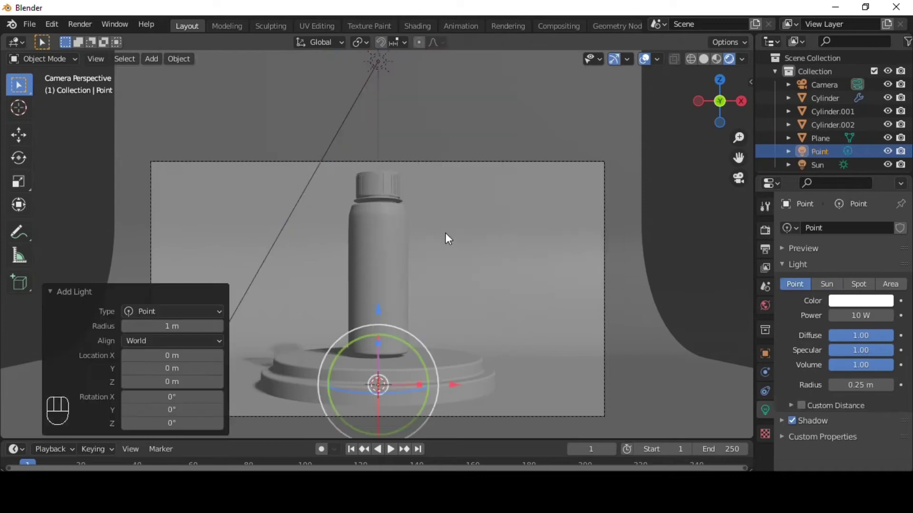
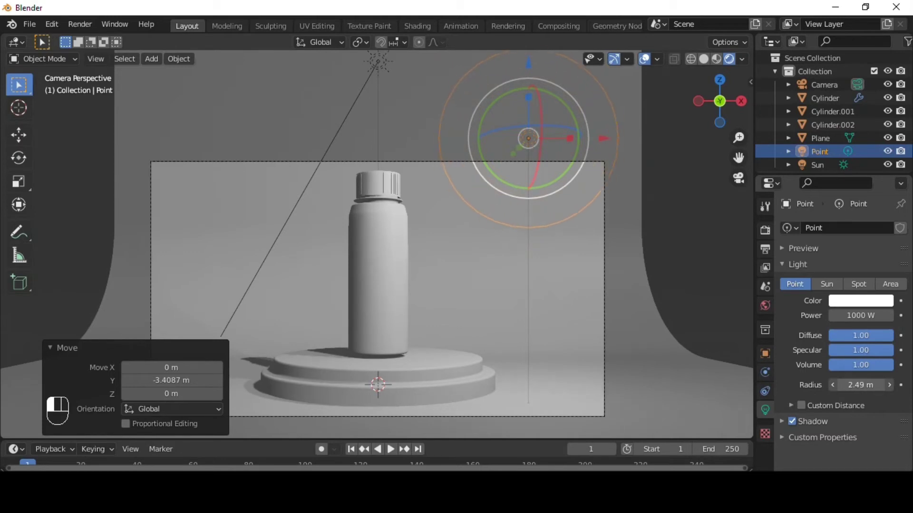
# Duplicate the 1000 W point light to the left as a 300 W copy, then select the bottle body.
pyautogui.press('shift+d')
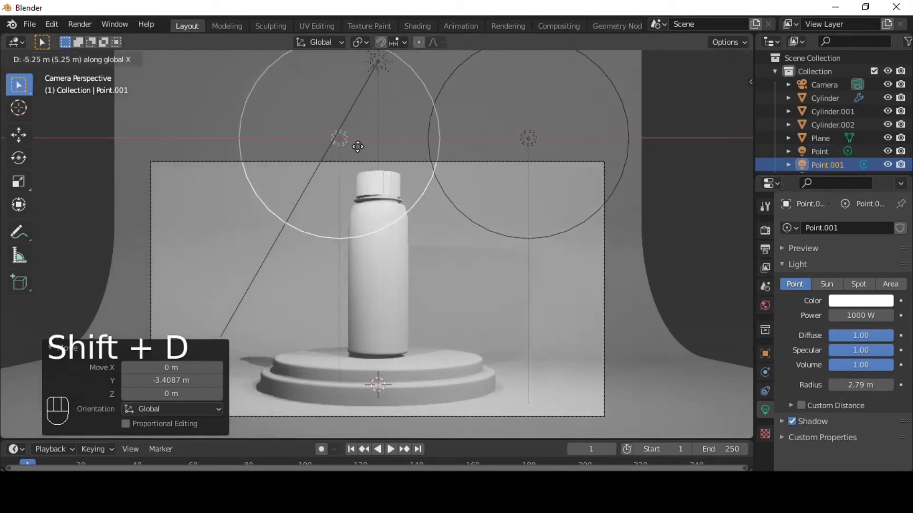
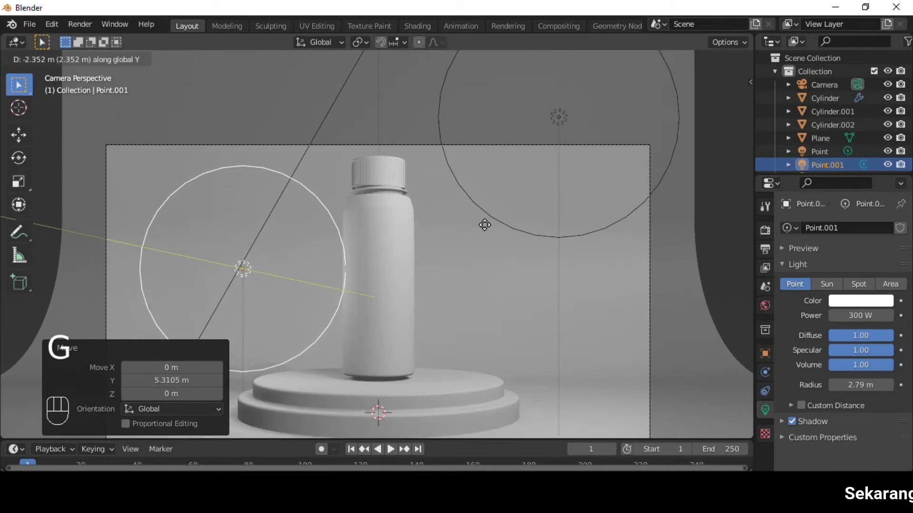
pyautogui.press('shift+a')
pyautogui.click(445, 224)
pyautogui.click(647, 214)
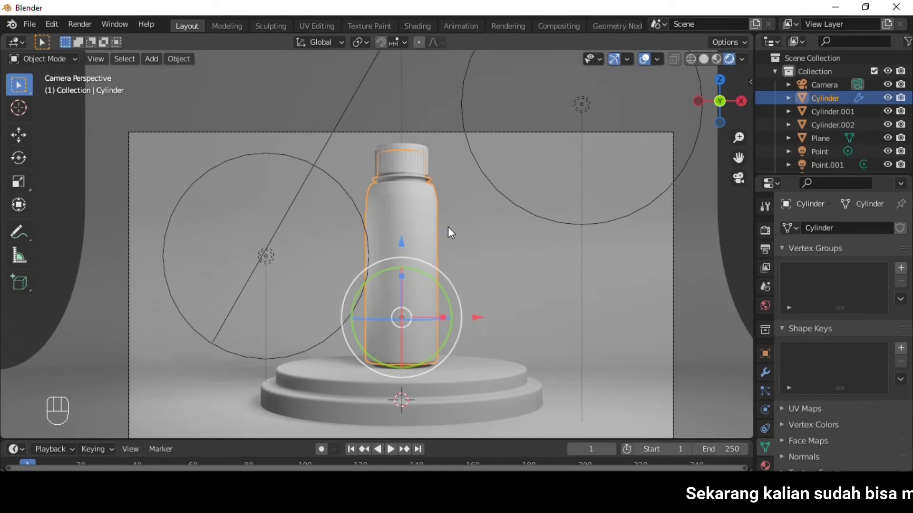
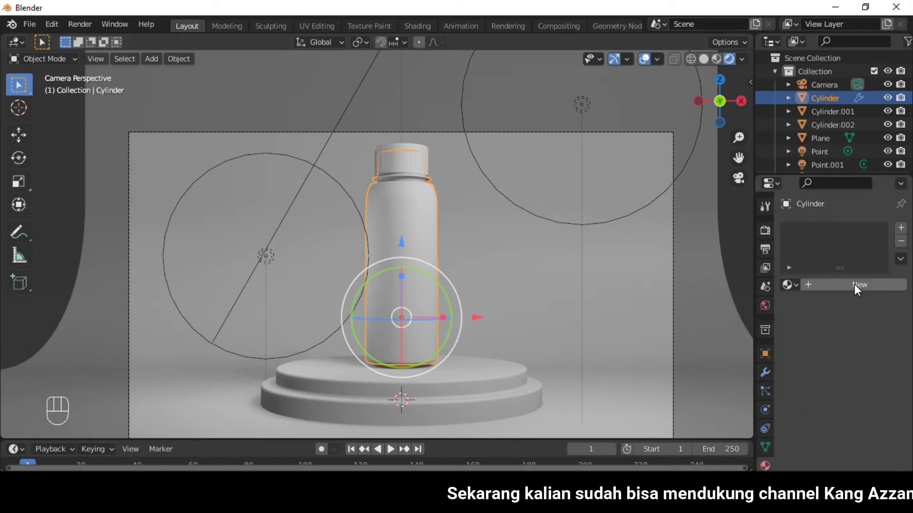
# Create a new material for the bottle body with a pale warm pink base colour.
pyautogui.click(870, 421)
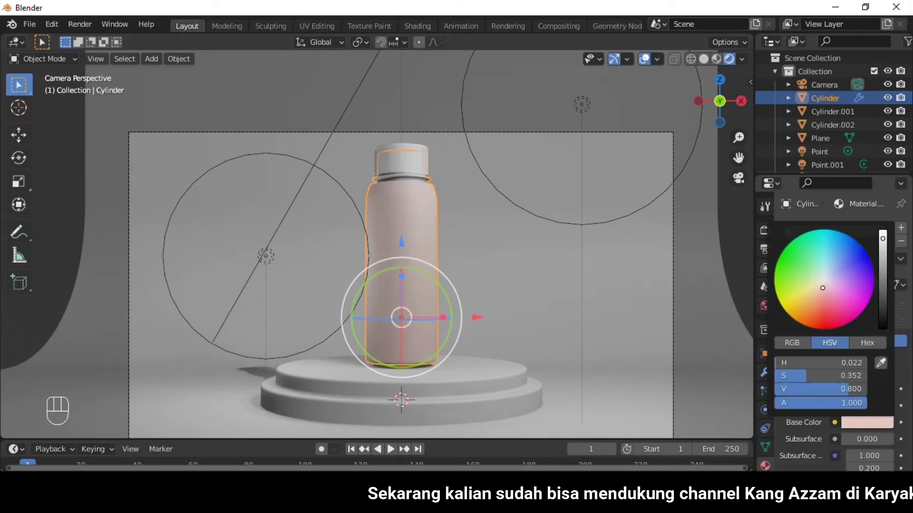
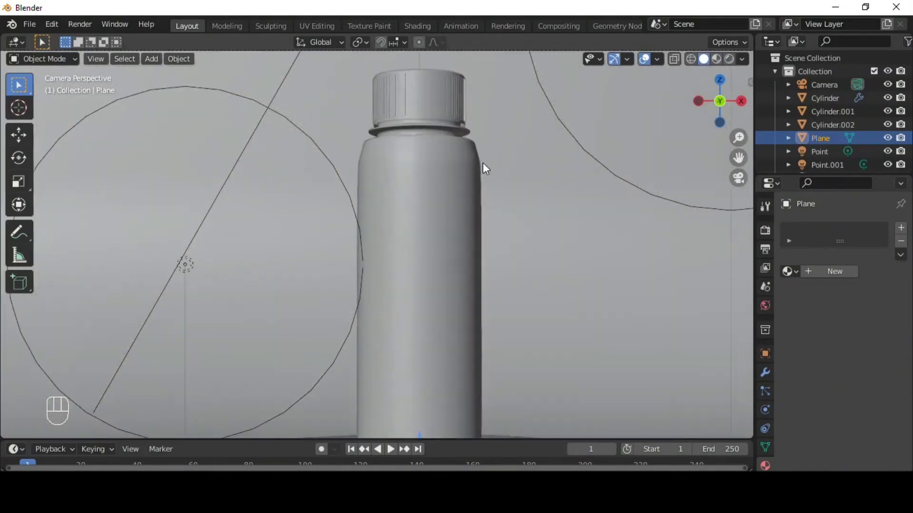
# Enter Edit Mode on the bottle body and start a loop cut on its mesh.
pyautogui.press('Tab')
pyautogui.press('Tab')
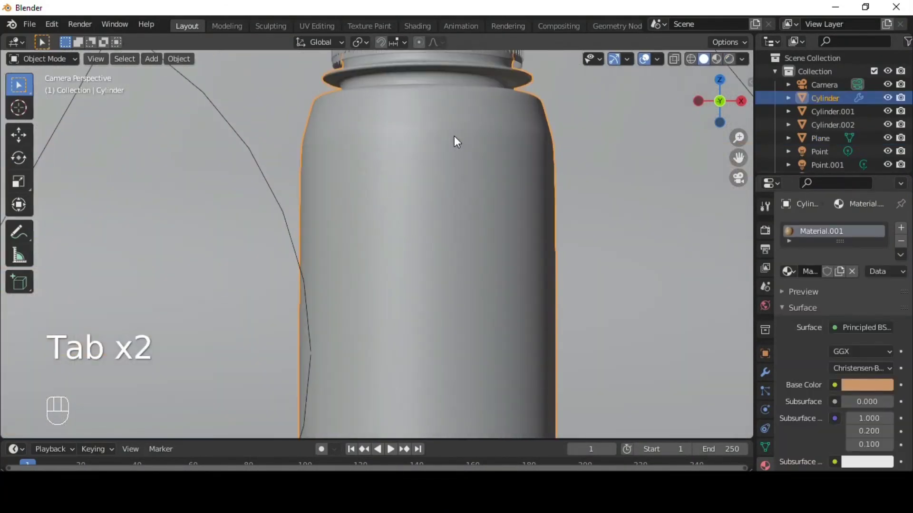
pyautogui.press('ctrl+r')
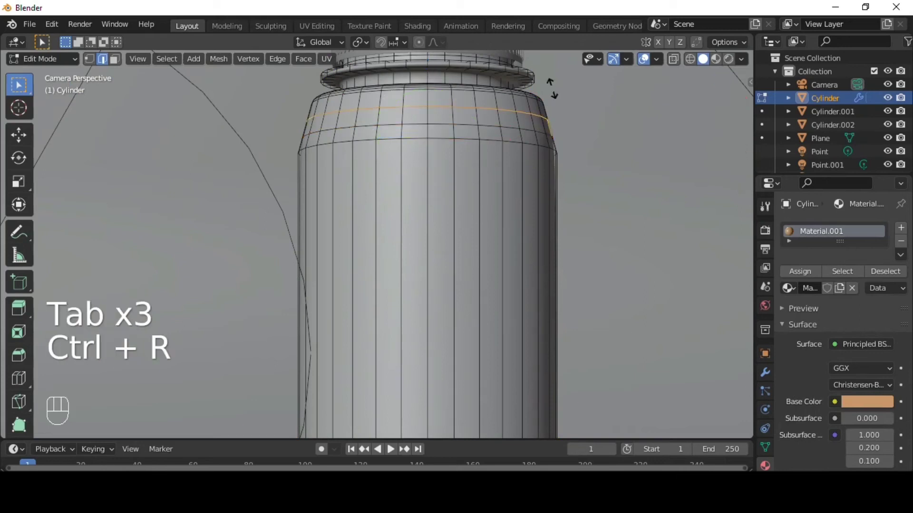
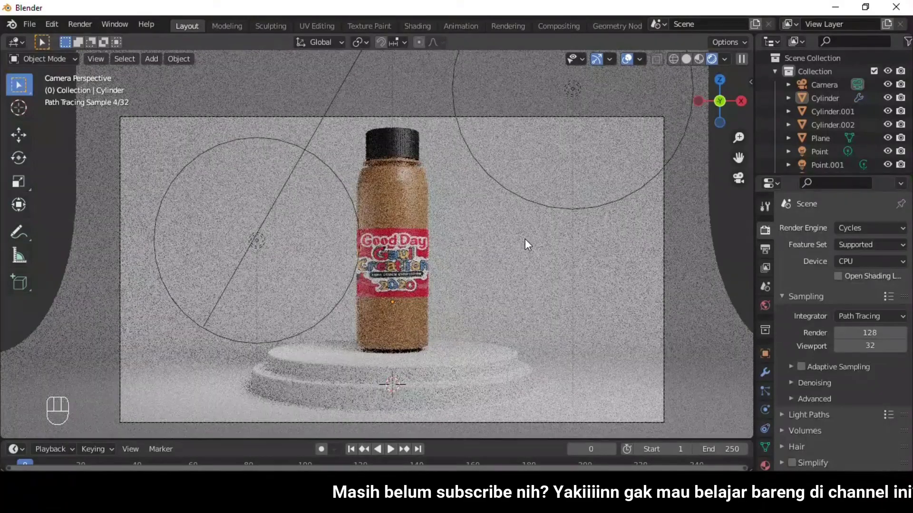
# Tilt the bottle and cap diagonally, return to the rendered preview and set the Look to High Contrast.
pyautogui.press('shift+a')
pyautogui.moveTo(529, 254); pyautogui.dragTo(524, 233)
pyautogui.press('shift+a')
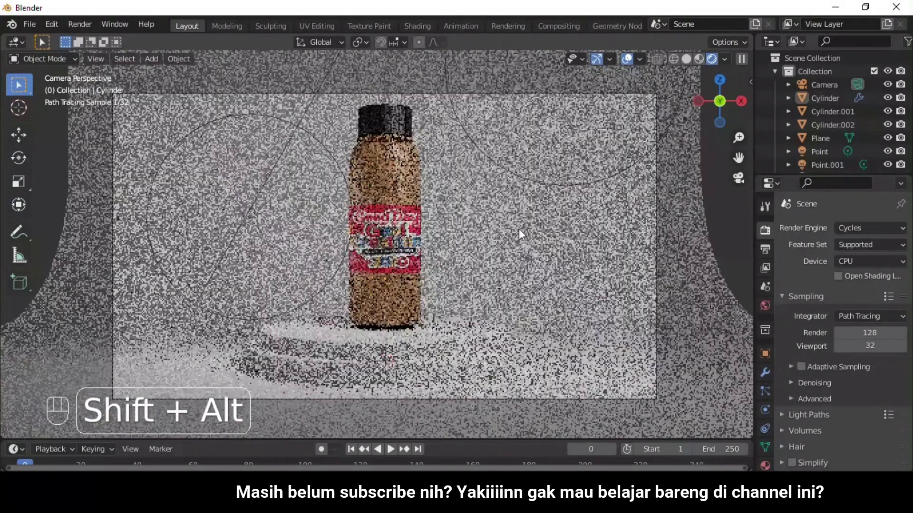
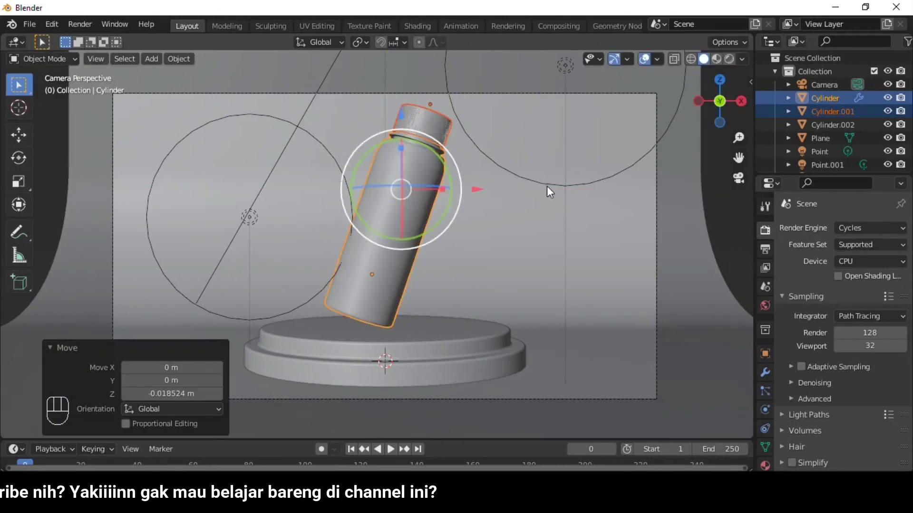
pyautogui.click(728, 64)
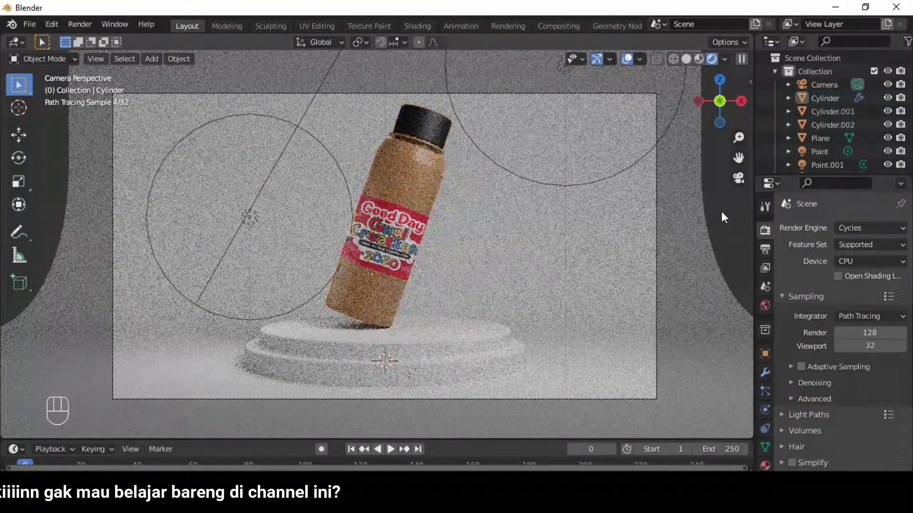
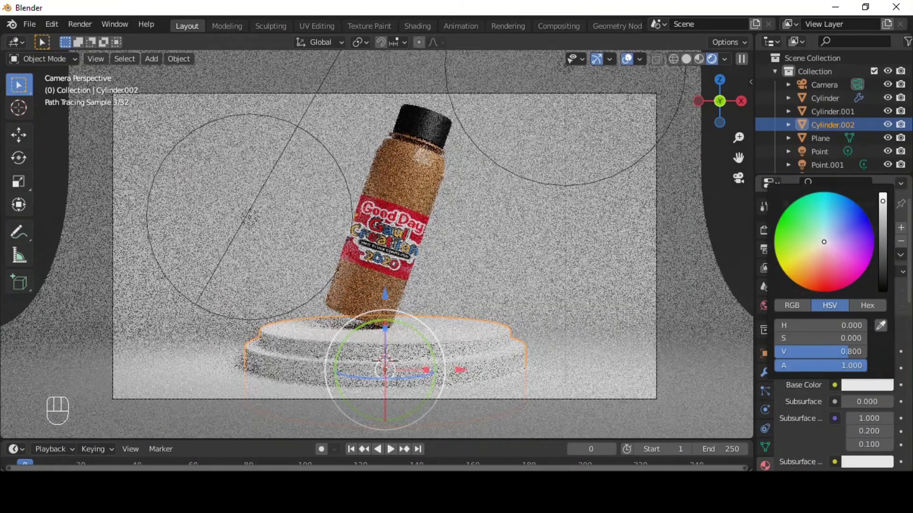
pyautogui.click(769, 229)
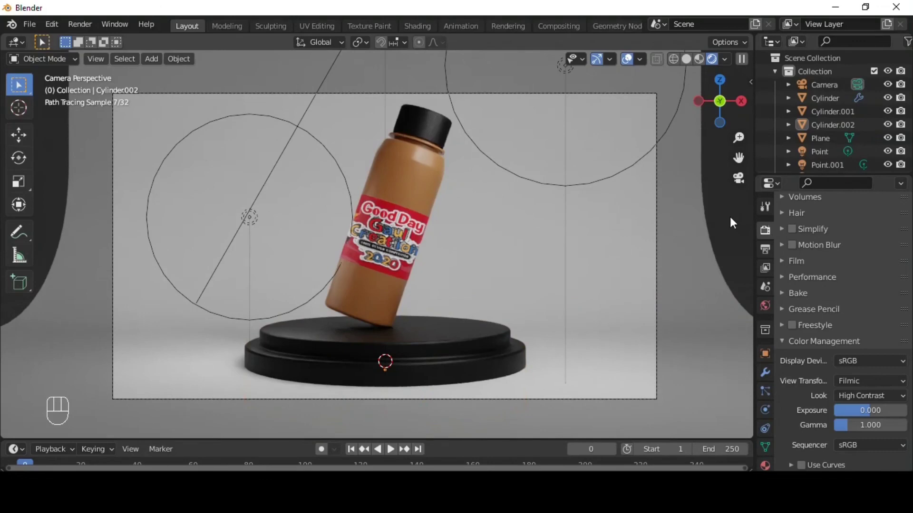